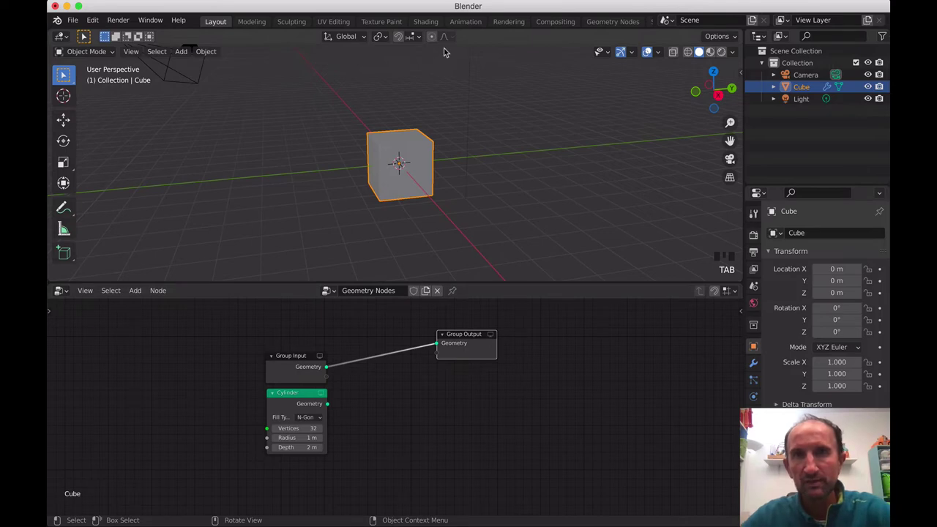
Switch to the Shading workspace to view the cube's material node tree
left_click_drag(431, 27, 437, 323)
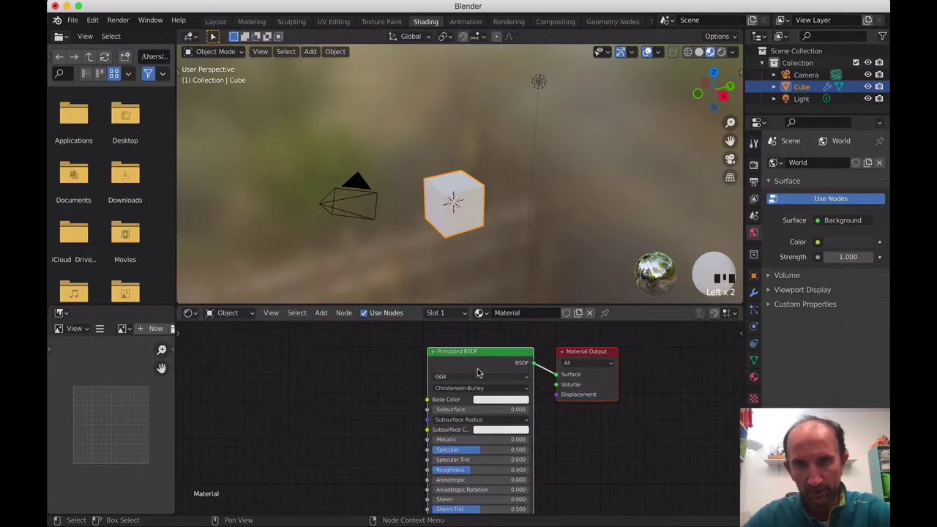
Replace Principled BSDF with an Add Shader mixing red Diffuse and Glossy shaders
left_click(479, 359)
key("x")
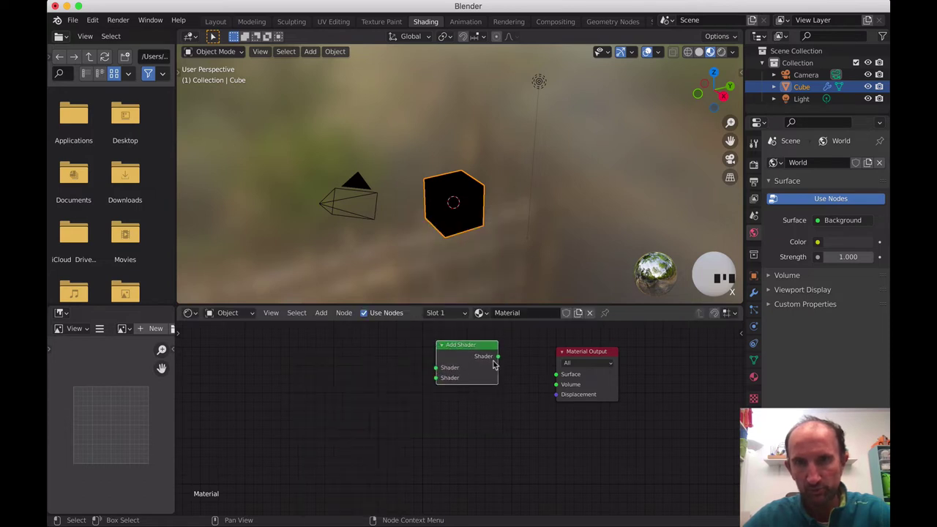
left_click_drag(557, 377, 438, 270)
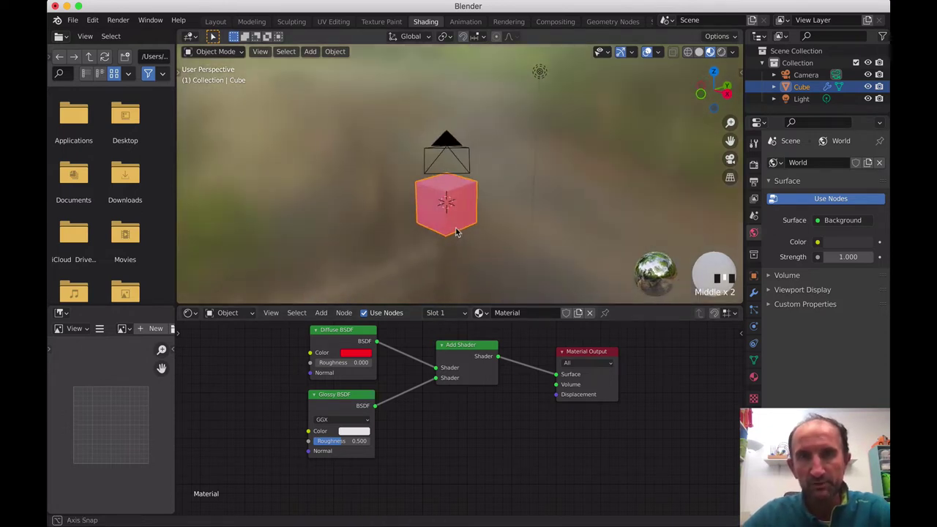
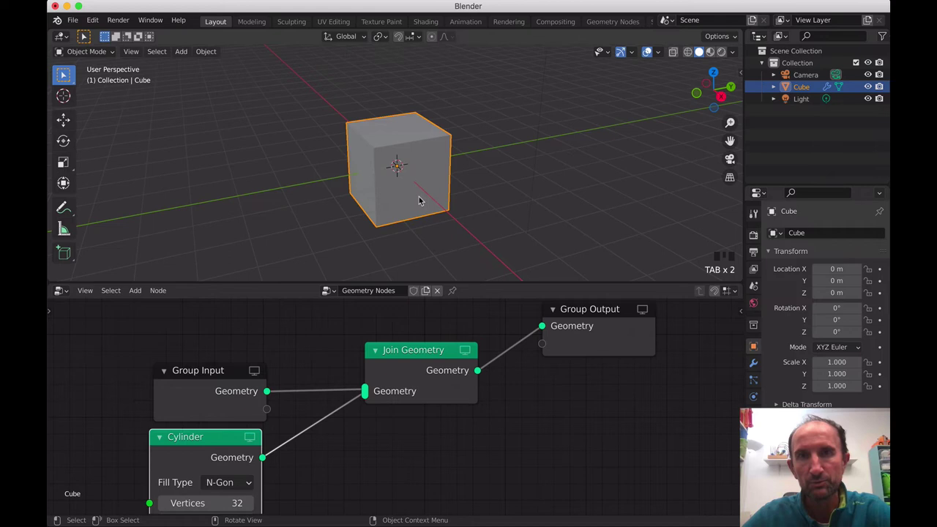
Show the viewport as Wireframe and link the Cylinder into Join Geometry
left_click(692, 57)
left_click_drag(423, 193, 342, 381)
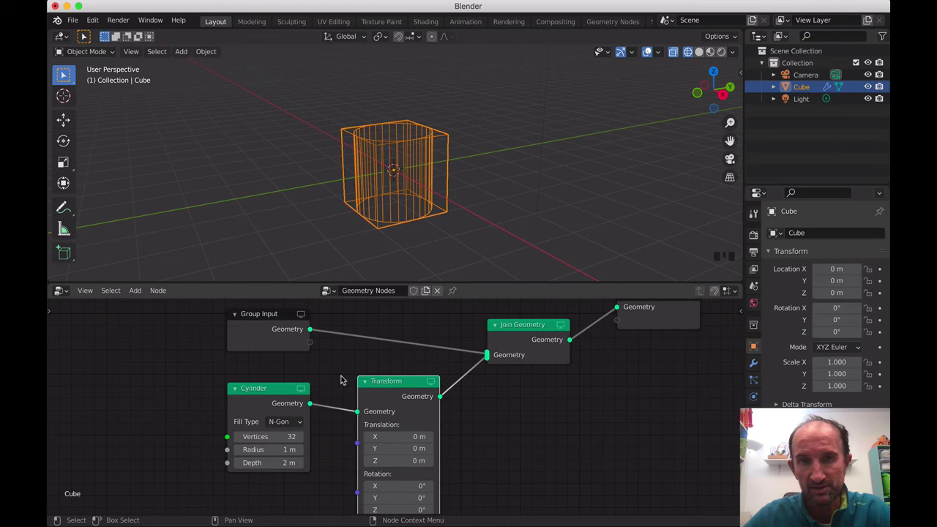
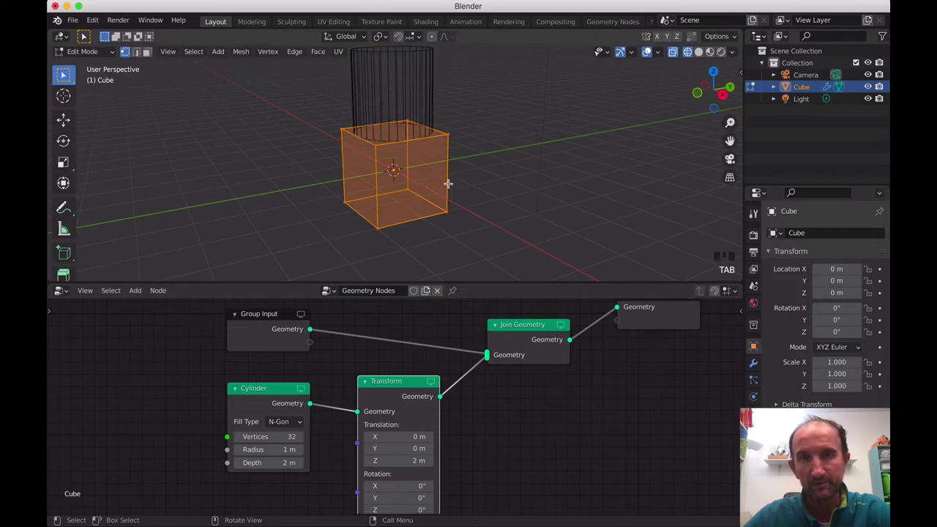
Add a Value node at 0.700 and feed it into the Transform Scale
key("Tab")
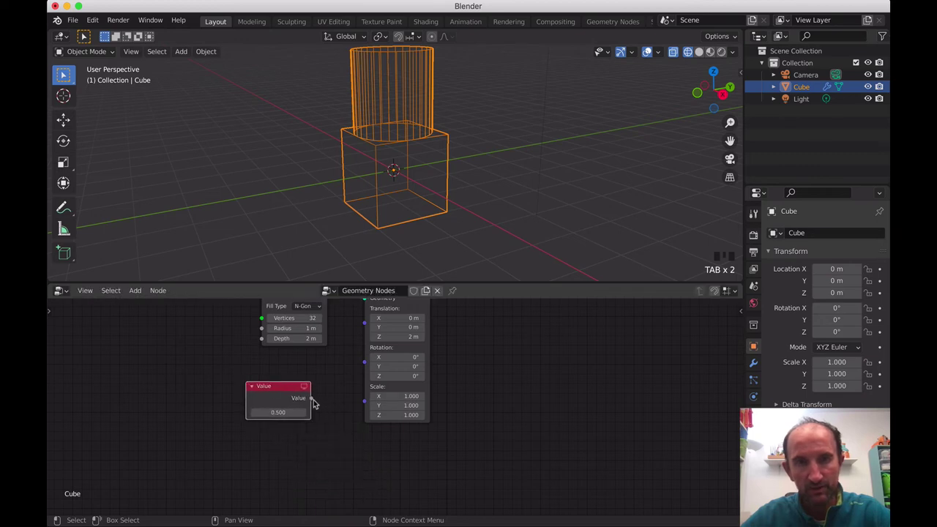
left_click_drag(363, 406, 381, 412)
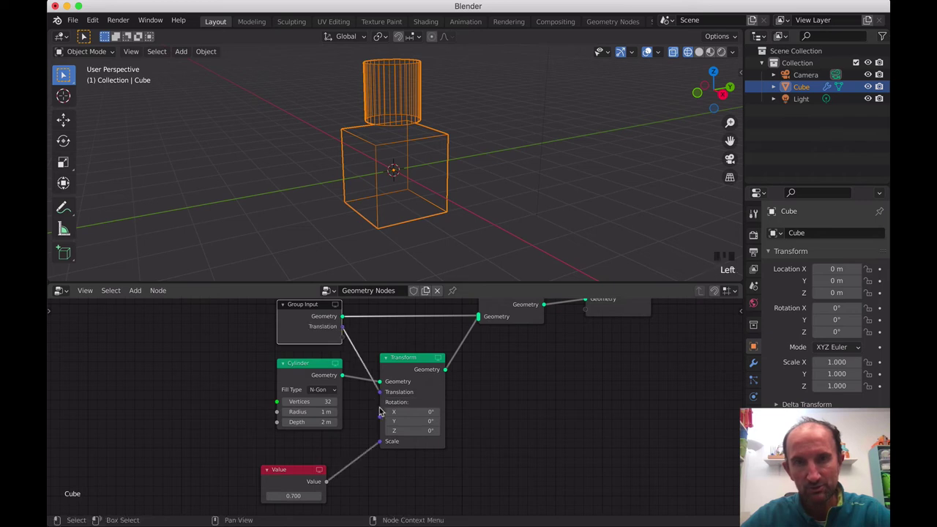